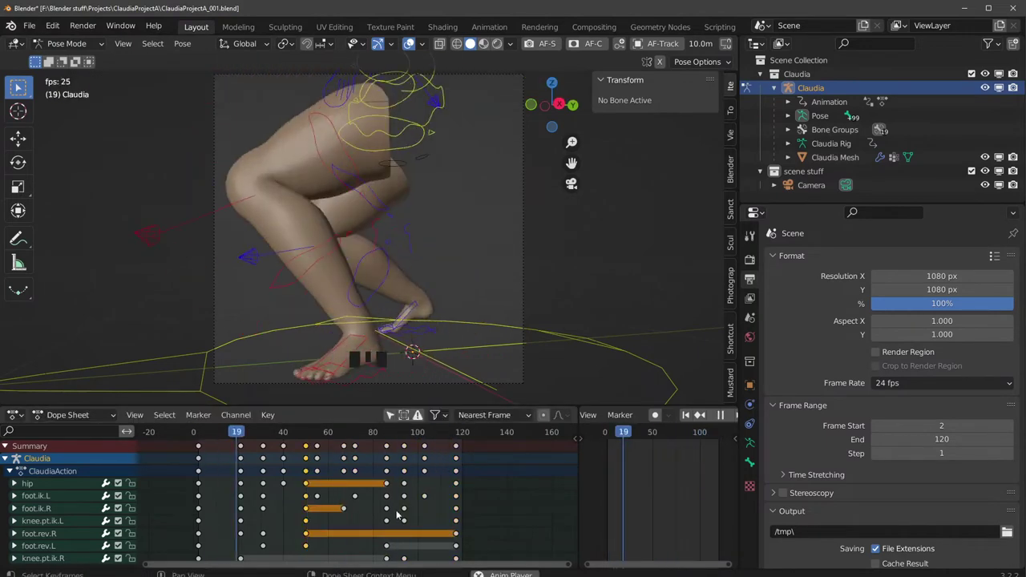
- Leave Pose Mode for Object Mode and jump back to the start frame
{"action": "key", "text": "space"}
{"action": "key", "text": "shift+Left"}
{"action": "key", "text": "Tab"}
- Add a new top-level collection named z_legs in the Outliner
{"action": "left_click", "coordinate": [819, 69]}
{"action": "left_click_drag", "start_coordinate": [819, 68], "coordinate": [819, 188]}
{"action": "left_click_drag", "start_coordinate": [819, 188], "coordinate": [807, 179]}
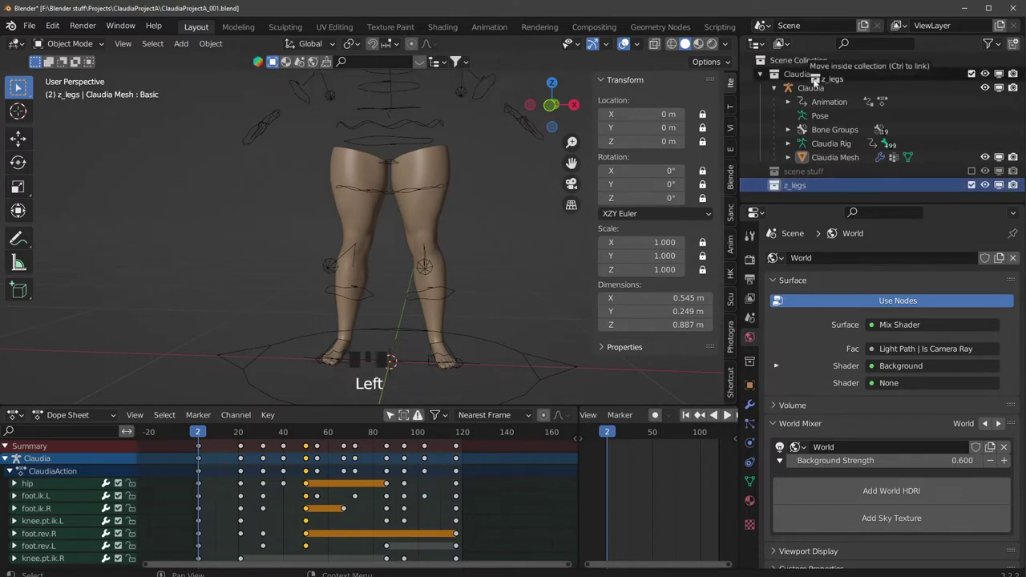
- Duplicate the Claudia Mesh in place with Shift+D
{"action": "left_click", "coordinate": [840, 180]}
{"action": "key", "text": "shift+d"}
{"action": "left_click", "coordinate": [854, 185]}
- Move the duplicate Claudia Mesh.001 into the z_legs collection
{"action": "left_click", "coordinate": [849, 82]}
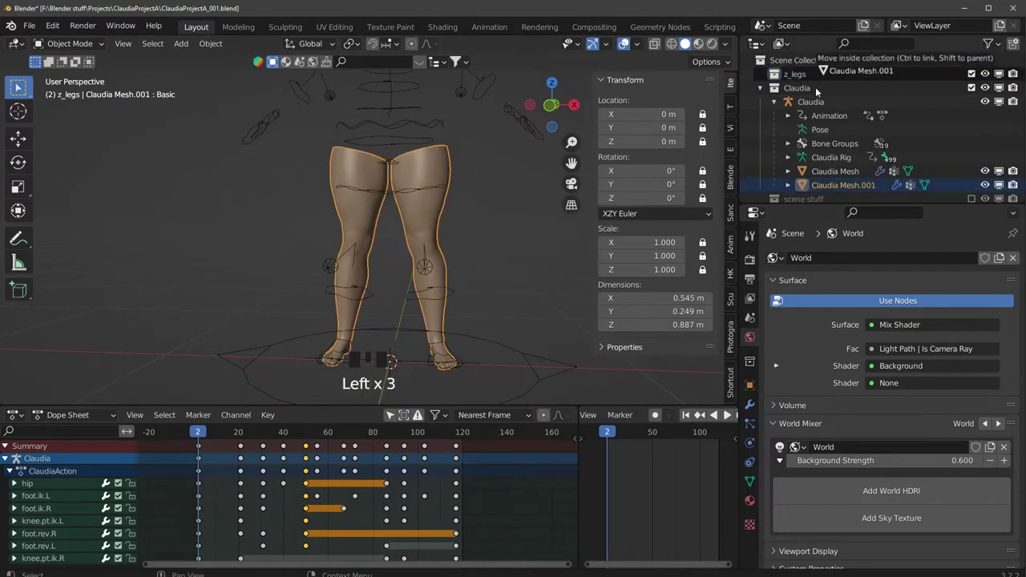
{"action": "left_click_drag", "start_coordinate": [826, 98], "coordinate": [503, 222]}
{"action": "left_click_drag", "start_coordinate": [503, 223], "coordinate": [487, 222]}
- Edit the z_legs mesh with only its collection visible, viewed from the front
{"action": "key", "text": "Tab"}
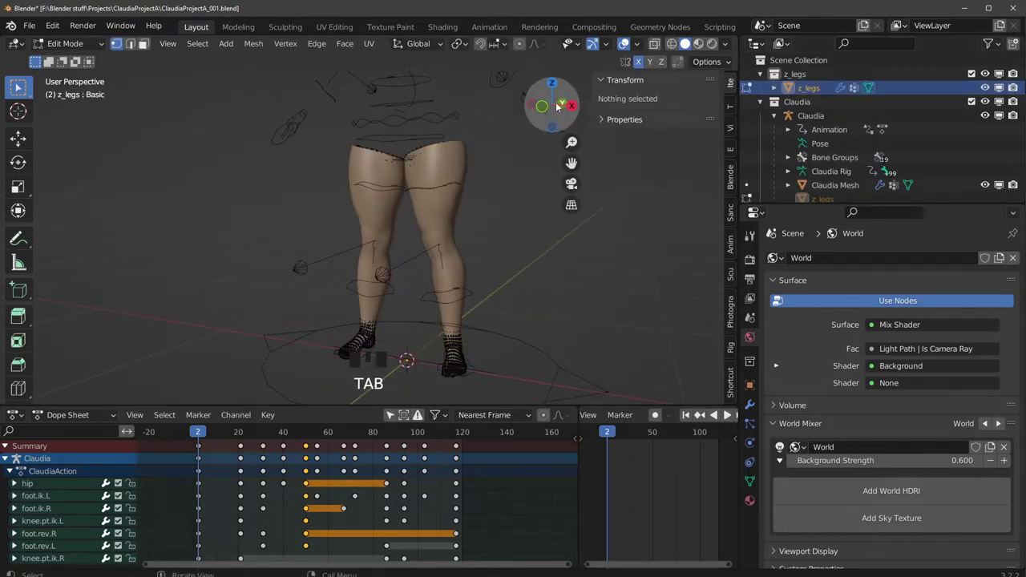
{"action": "left_click", "coordinate": [992, 106]}
{"action": "left_click_drag", "start_coordinate": [987, 109], "coordinate": [548, 111]}
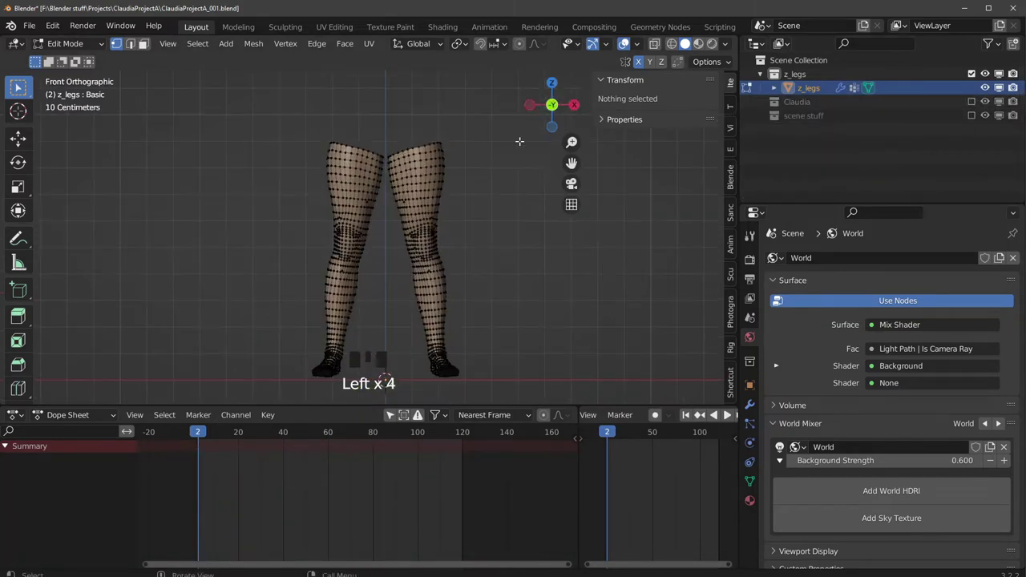
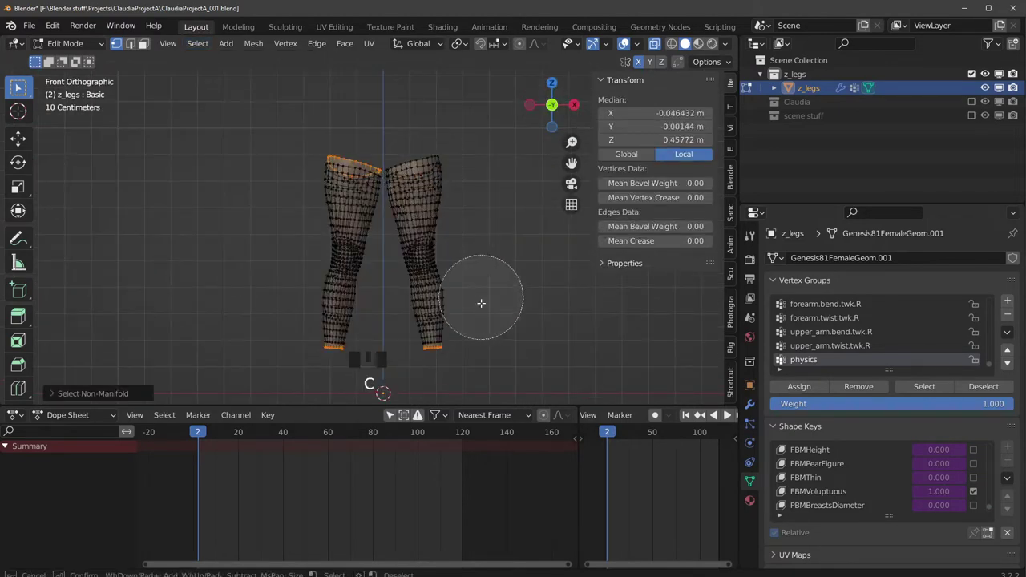
- Orbit toward the leg's open top and undo the last edit
{"action": "middle_click", "coordinate": [428, 178]}
{"action": "scroll", "scroll_direction": "up", "scroll_amount": 3}
{"action": "middle_click", "coordinate": [354, 281]}
{"action": "key", "text": "ctrl+z"}
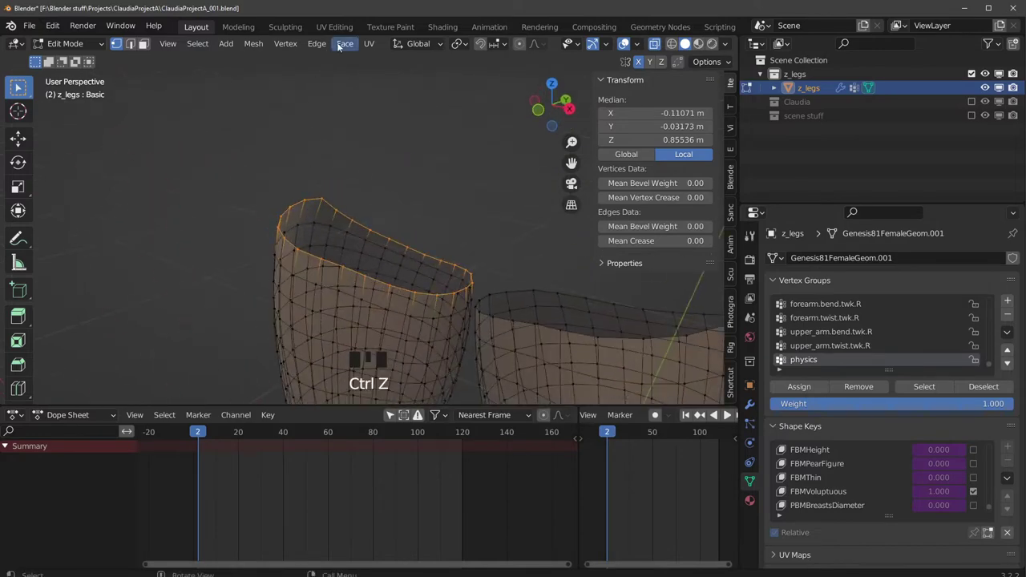